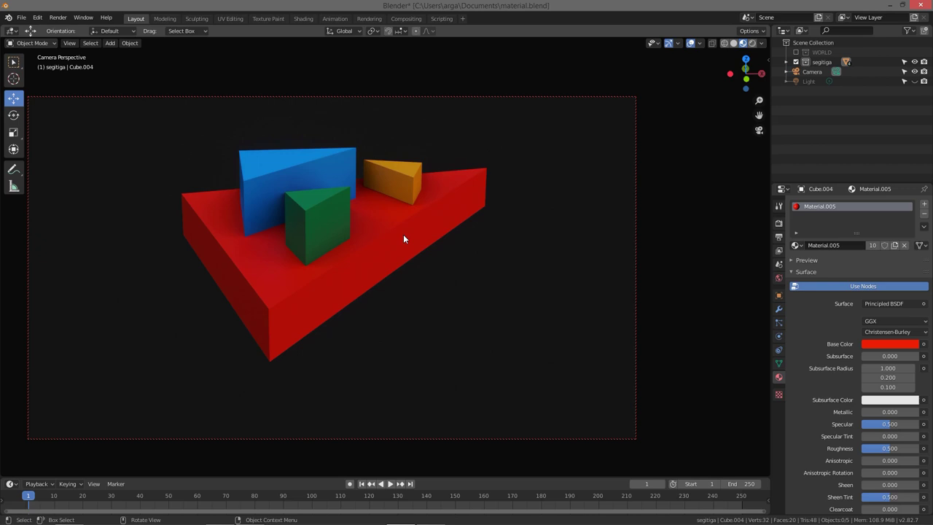
Select the three wedges with the red base active and link the base's red material to them via Ctrl+L.
click(409, 240)
key(a)
key(a)
click(339, 225)
click(328, 166)
click(393, 180)
click(417, 238)
key(ctrl+l)
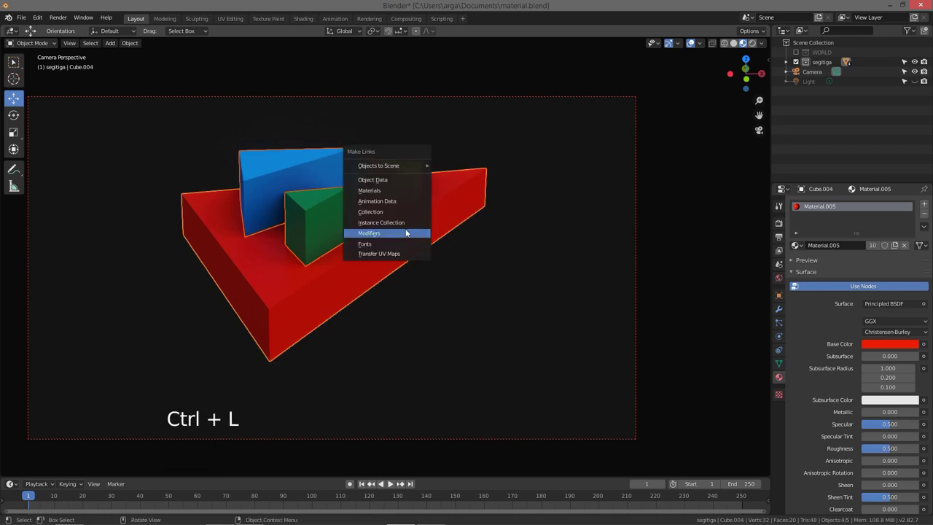
Undo the material link so the wedges return to blue, green and orange.
key(a)
key(a)
key(ctrl+z)
key(ctrl+z)
key(ctrl+z)
key(a)
key(a)
middle_click(312, 211)
middle_click(330, 217)
Reselect the wedges and give the green and orange wedges the red material from the slot list.
click(411, 256)
key(a)
click(417, 253)
key(a)
key(a)
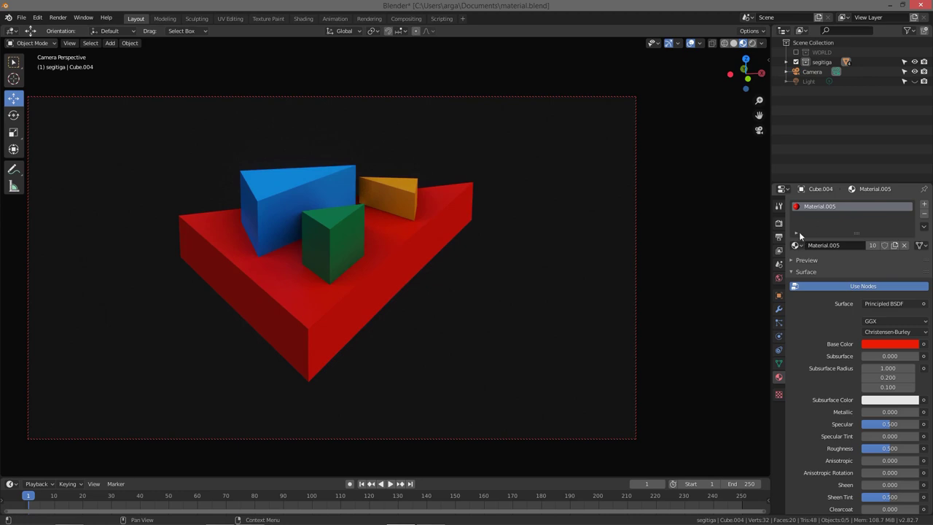
click(448, 240)
key(a)
key(a)
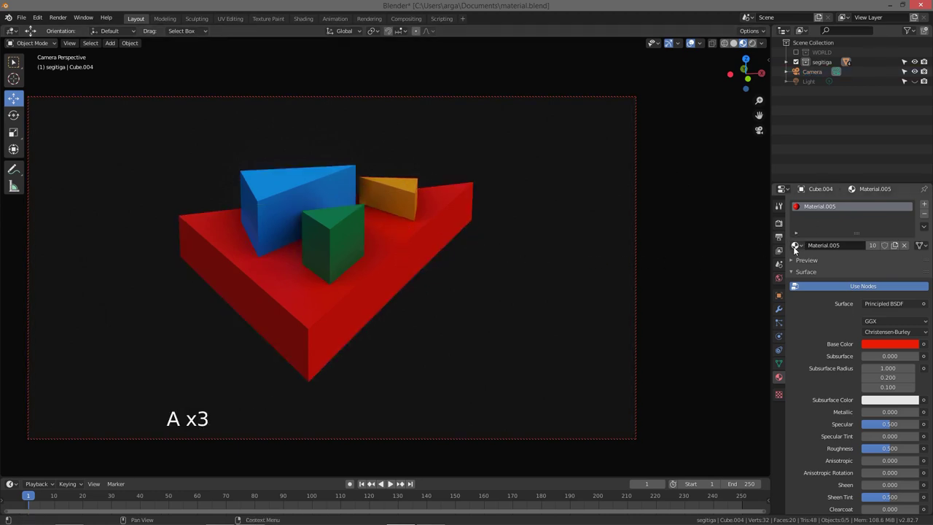
click(798, 248)
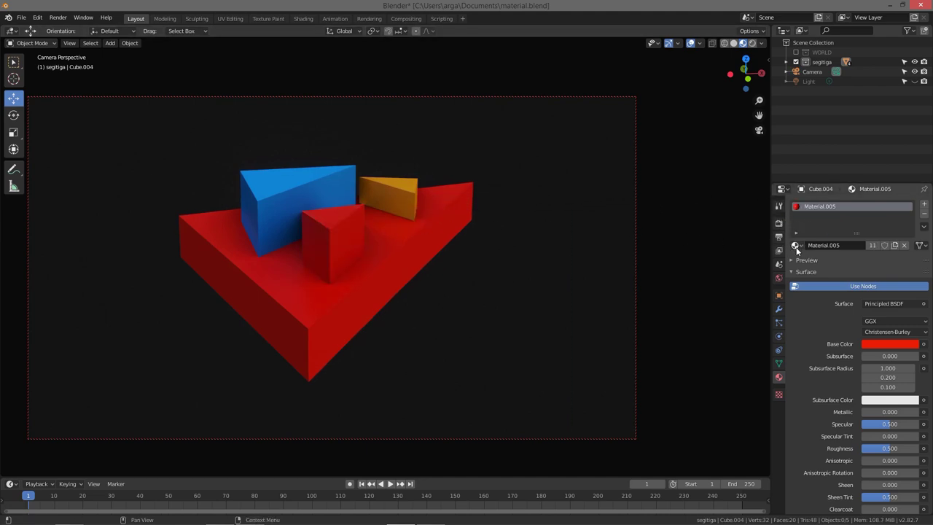
click(801, 248)
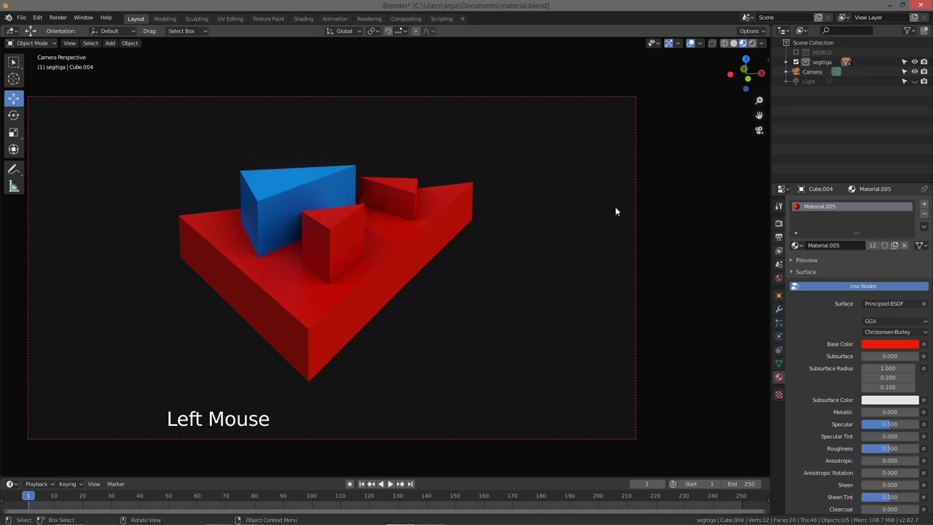
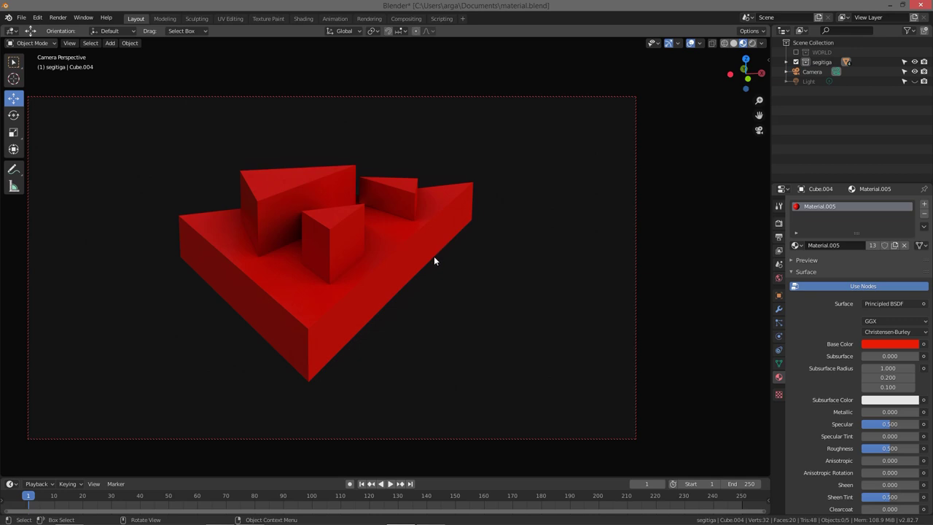
Undo those material changes again, restoring the original wedge colours.
key(ctrl+z)
key(ctrl+z)
key(ctrl+z)
middle_click(378, 238)
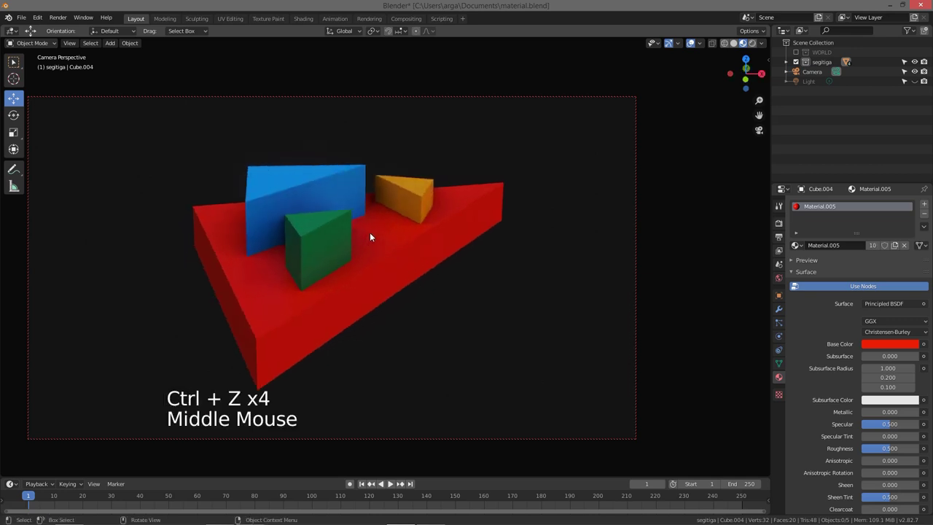
middle_click(385, 226)
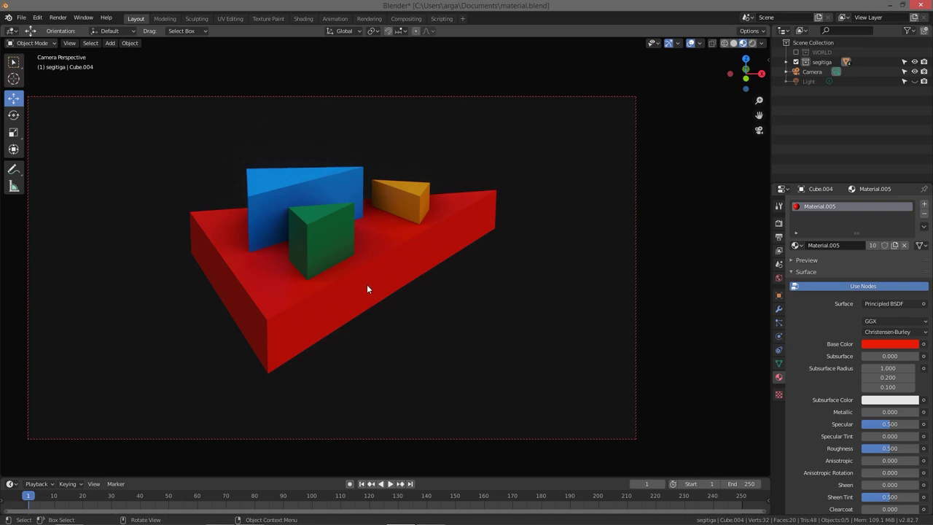
Enter Edit Mode on the base and create a new orange material, Material.006, in a second slot.
key(Tab)
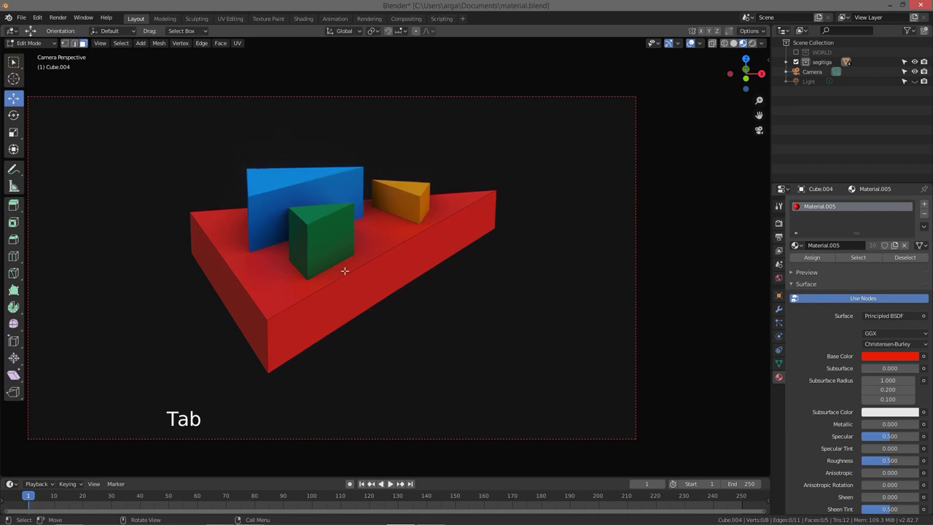
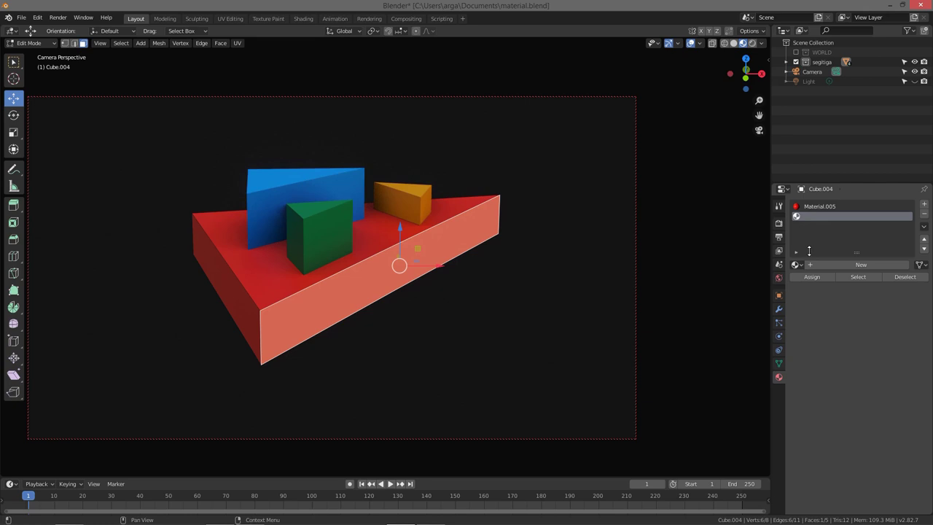
click(804, 269)
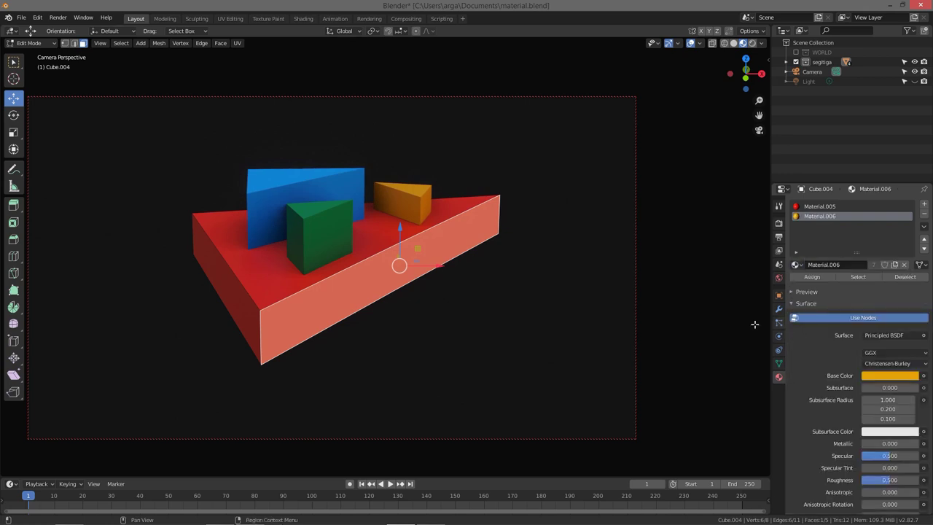
Assign the orange Material.006 to the base block's long sloped side face, leaving the rest red.
key(Tab)
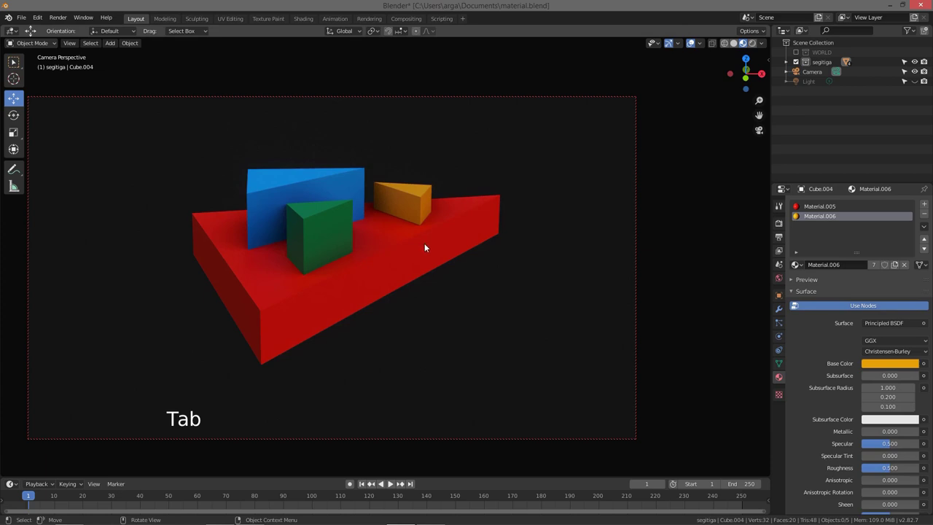
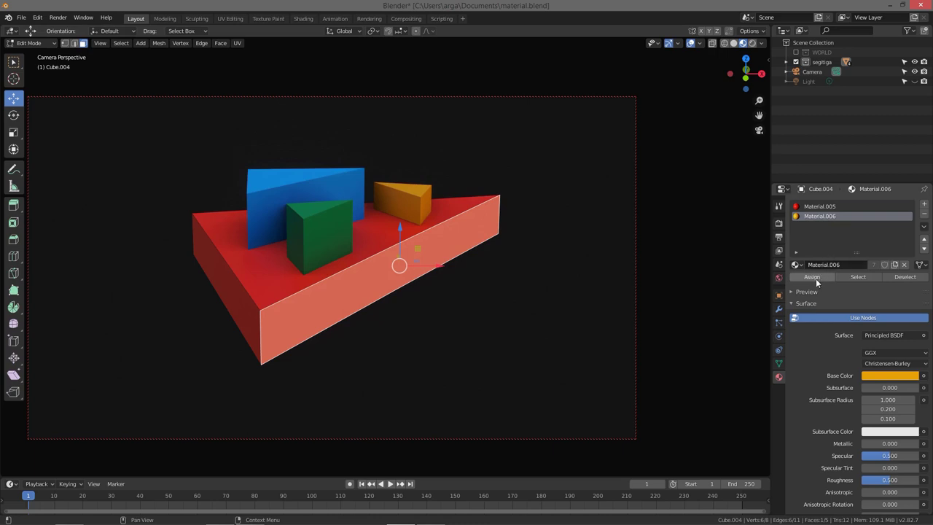
click(823, 282)
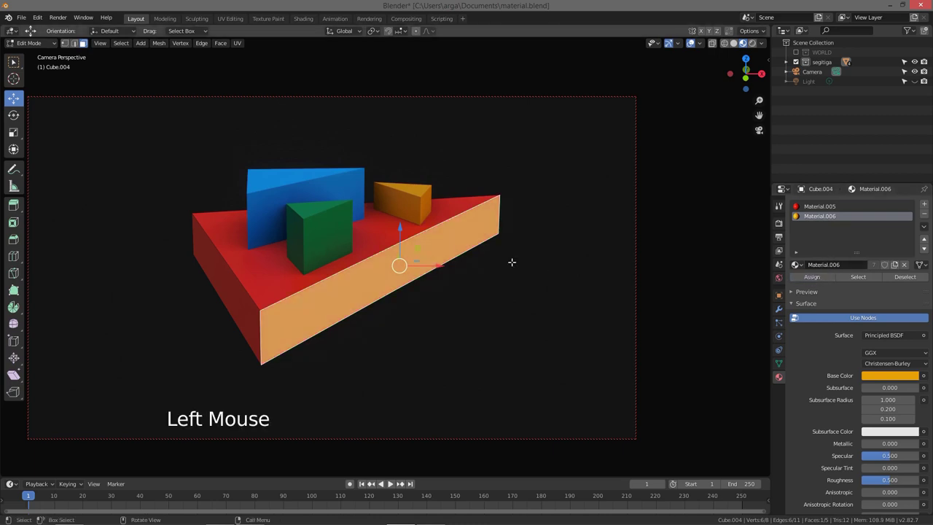
key(Tab)
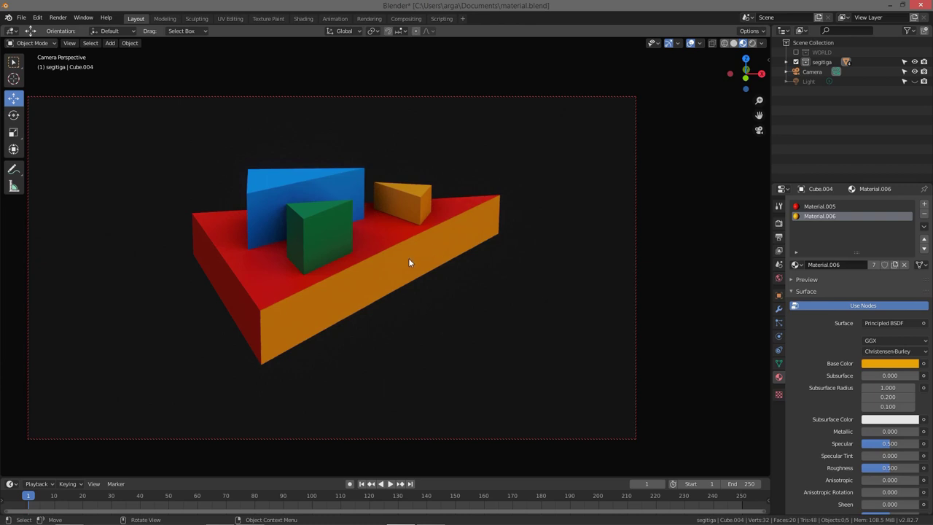
Add a third slot with the blue Material.001 and assign it to the base block's short end face.
key(Tab)
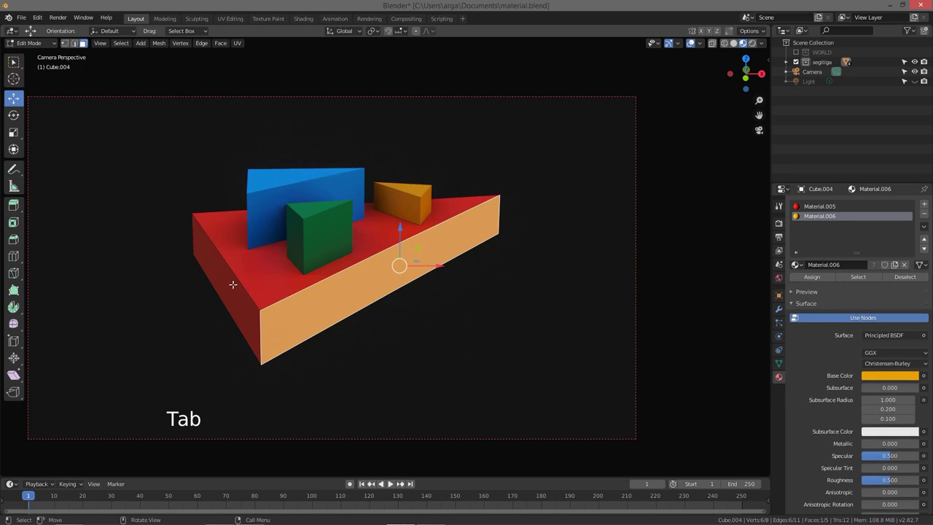
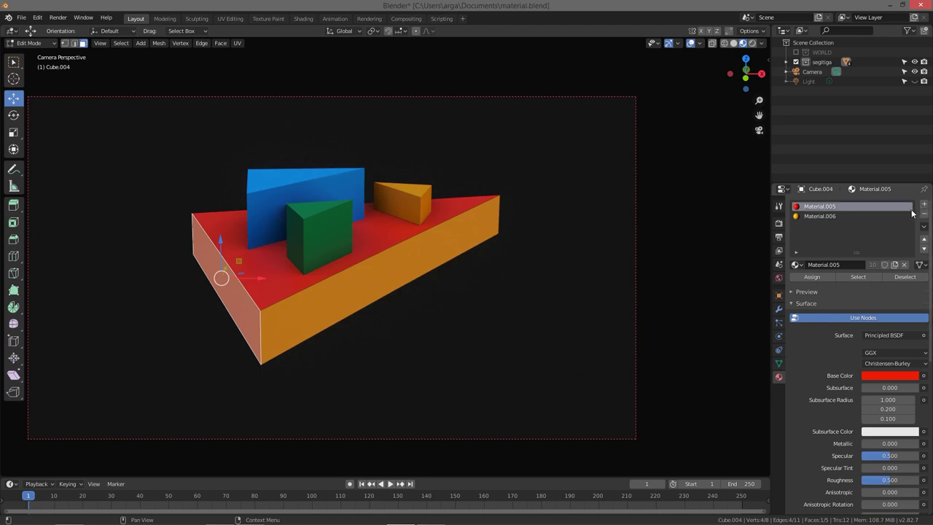
click(926, 210)
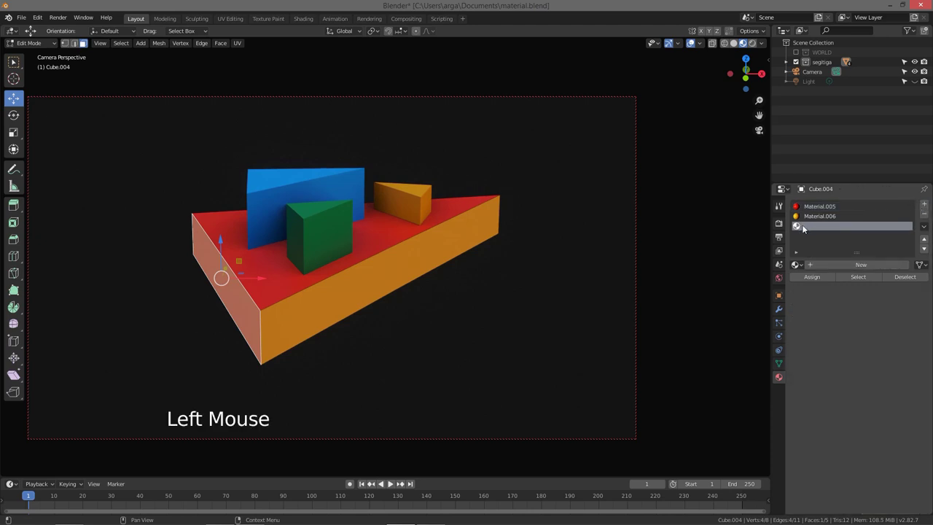
click(801, 268)
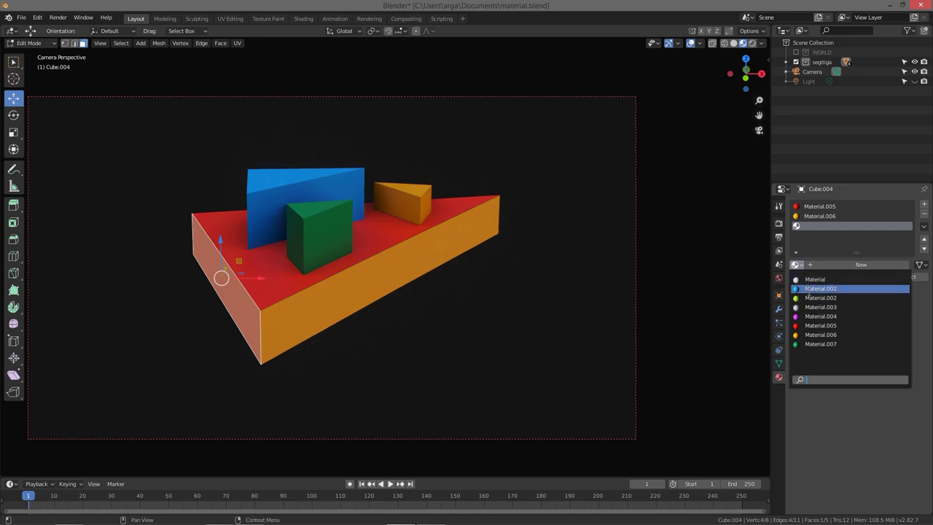
click(825, 281)
key(Tab)
key(a)
key(a)
middle_click(338, 304)
middle_click(346, 298)
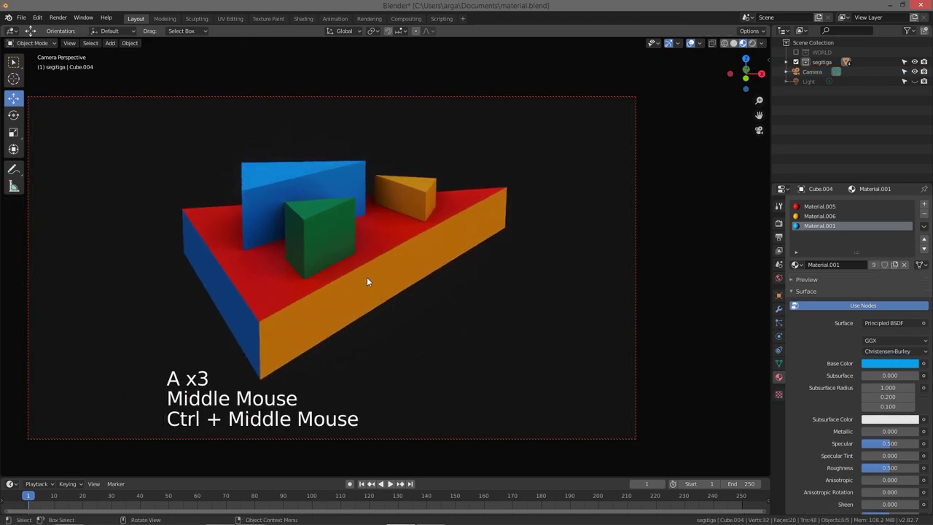